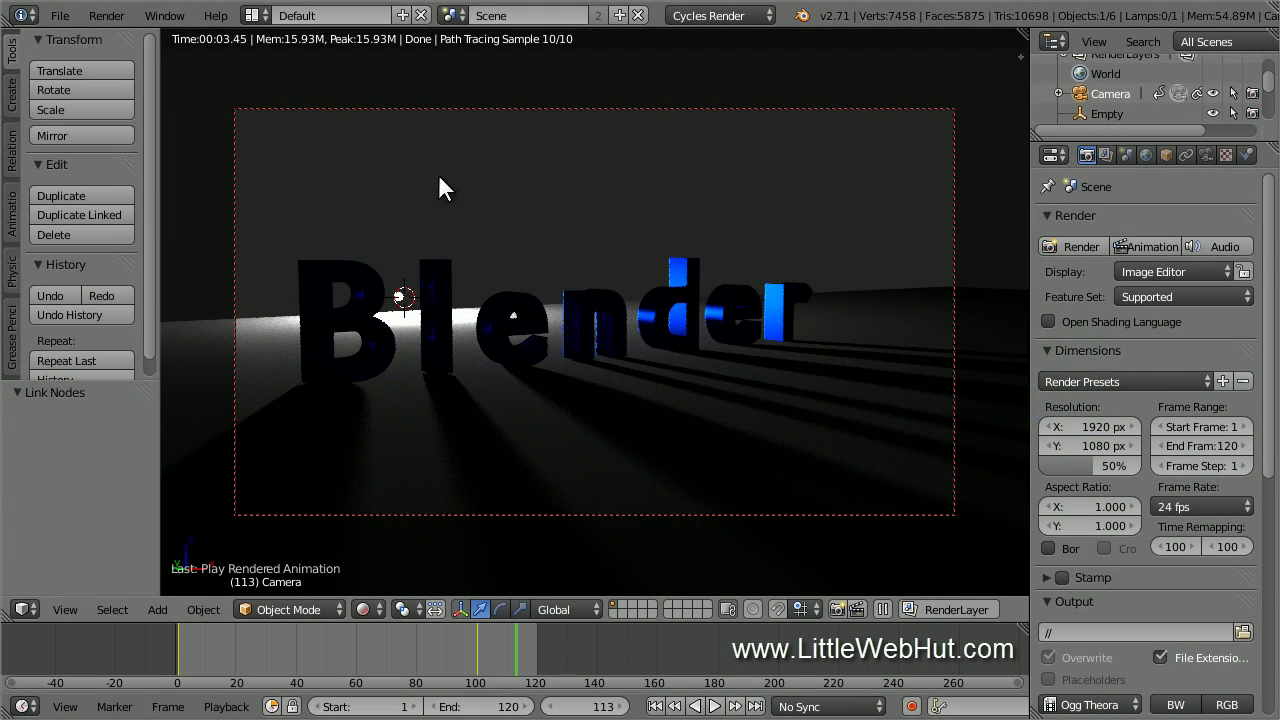
Step: Start a fresh default scene and delete the default cube
{"action": "left_click", "coordinate": [72, 26]}
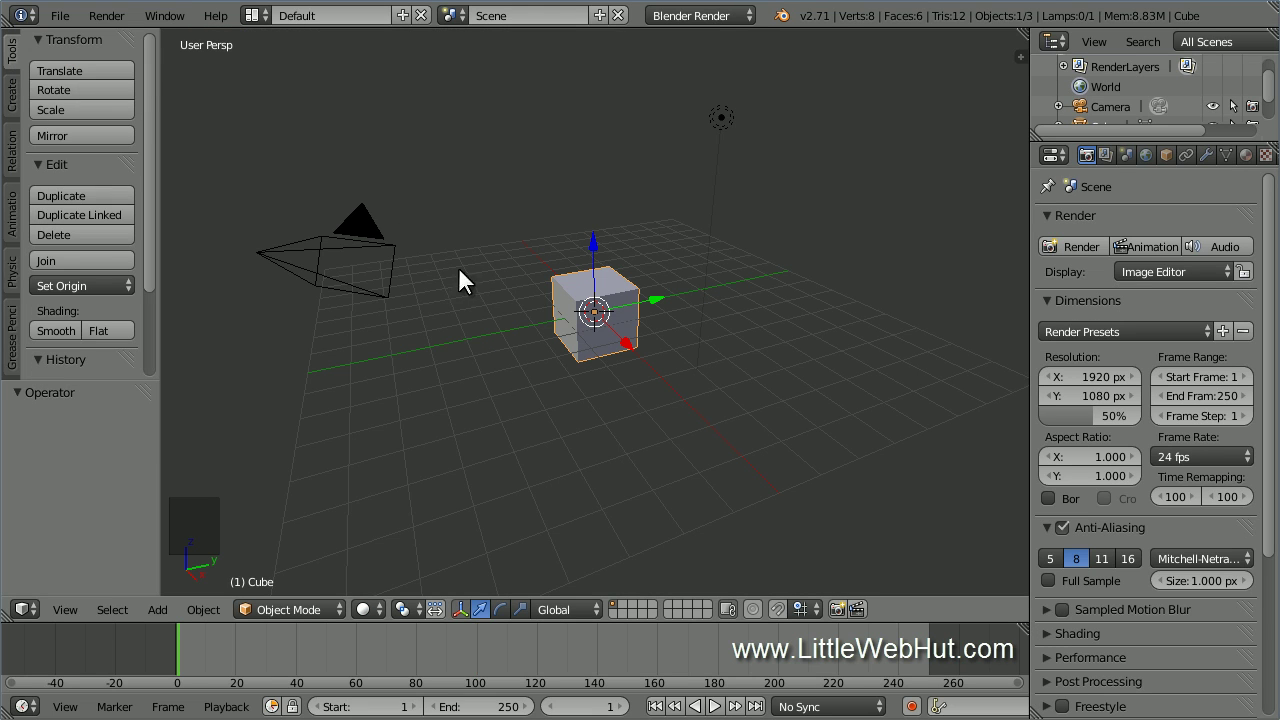
{"action": "right_click", "coordinate": [565, 322]}
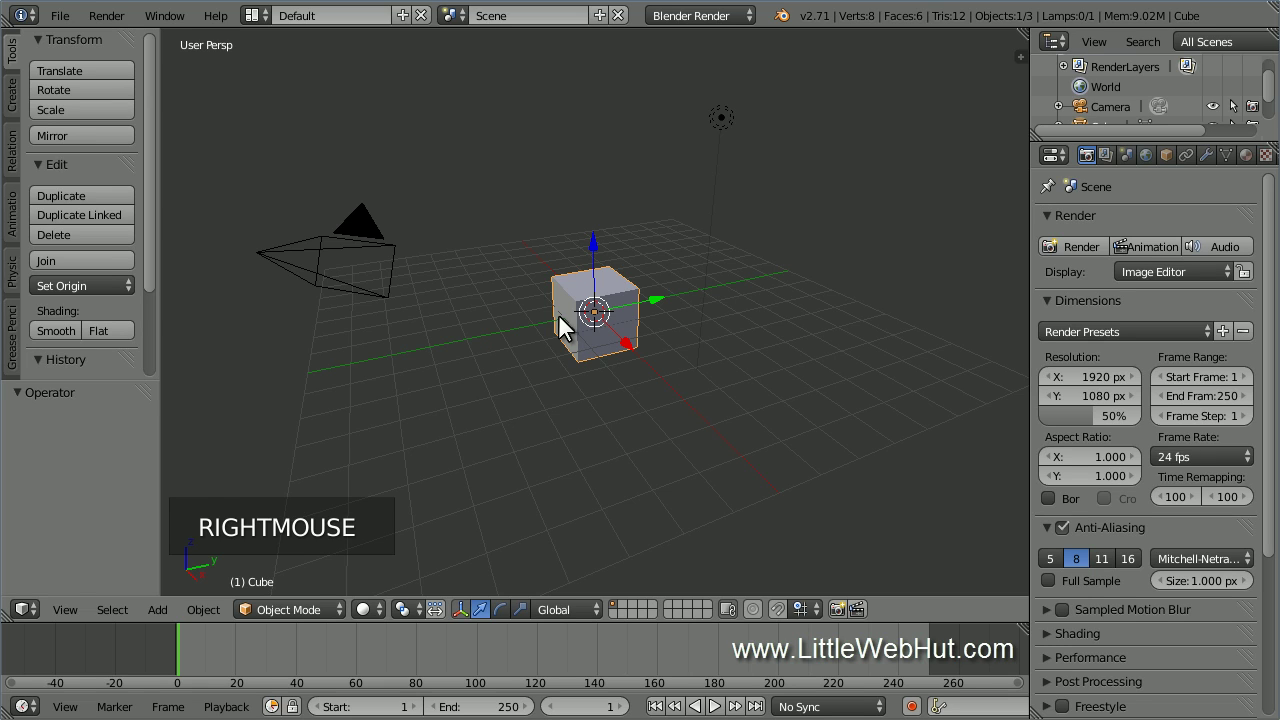
{"action": "key", "text": "x"}
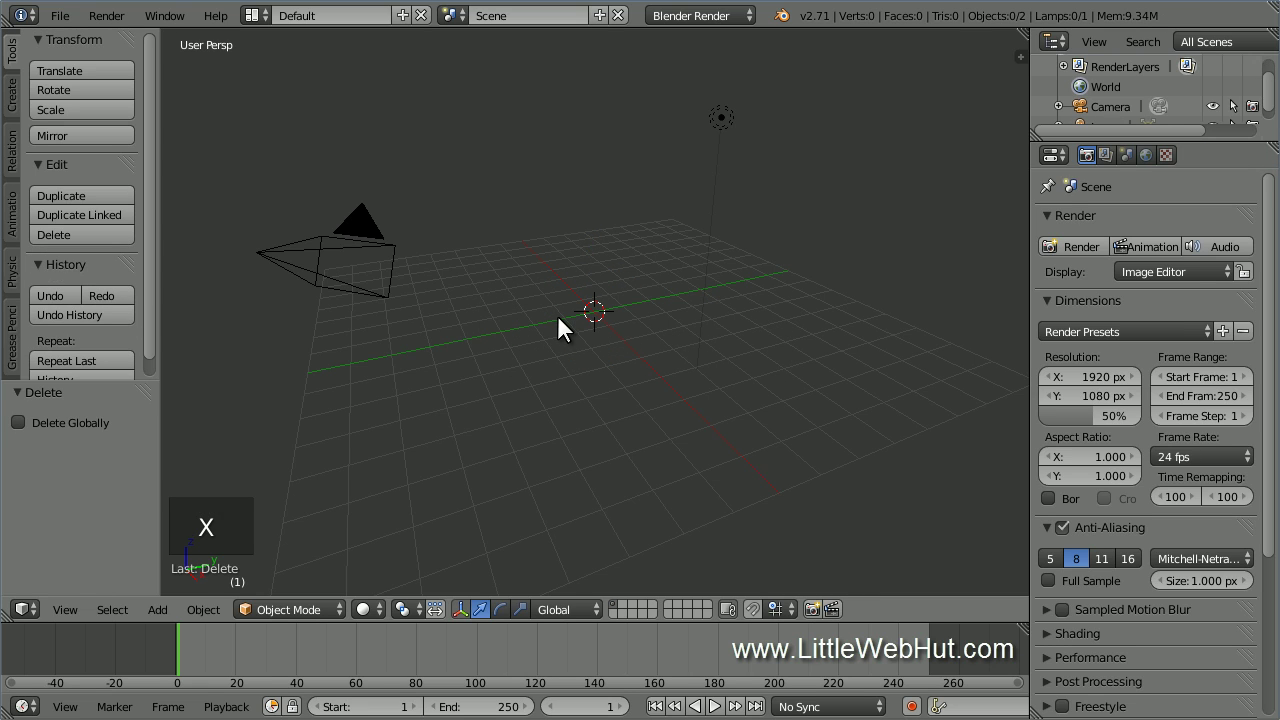
Step: Add a Text object and rotate it 90 degrees around X so it stands upright
{"action": "key", "text": "shift+a"}
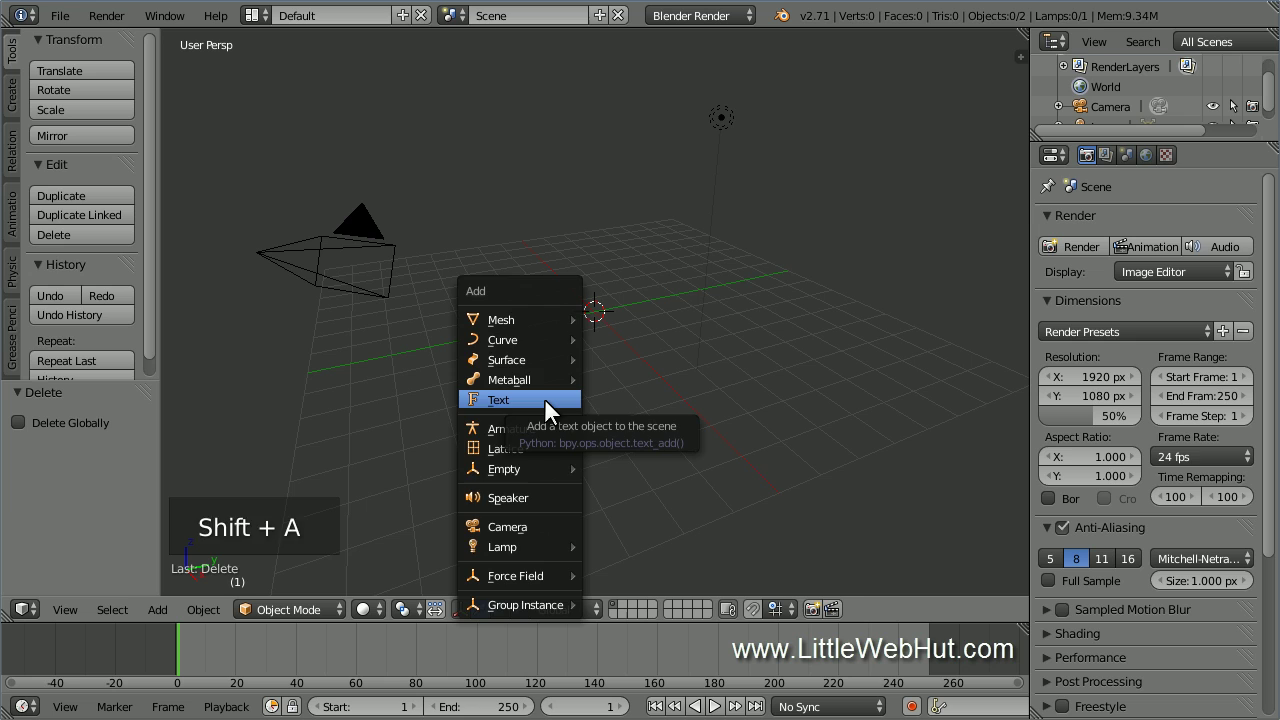
{"action": "scroll", "scroll_direction": "up", "scroll_amount": 3}
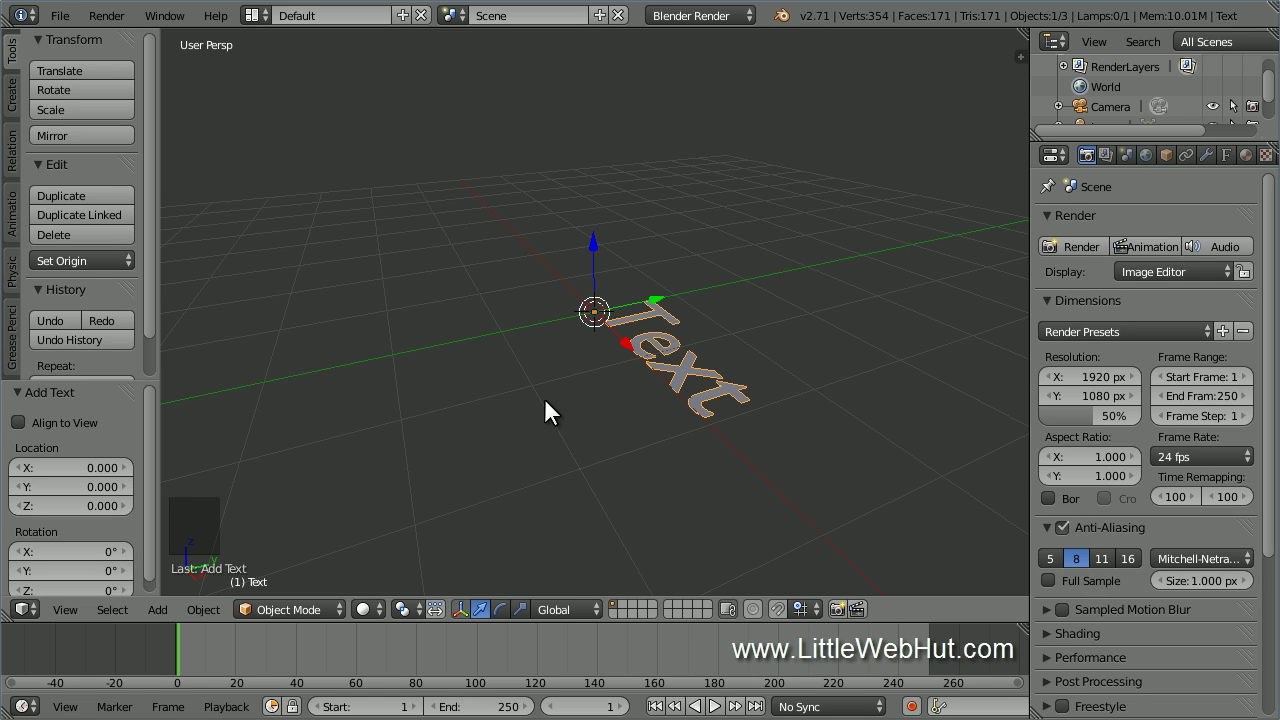
{"action": "key", "text": "r"}
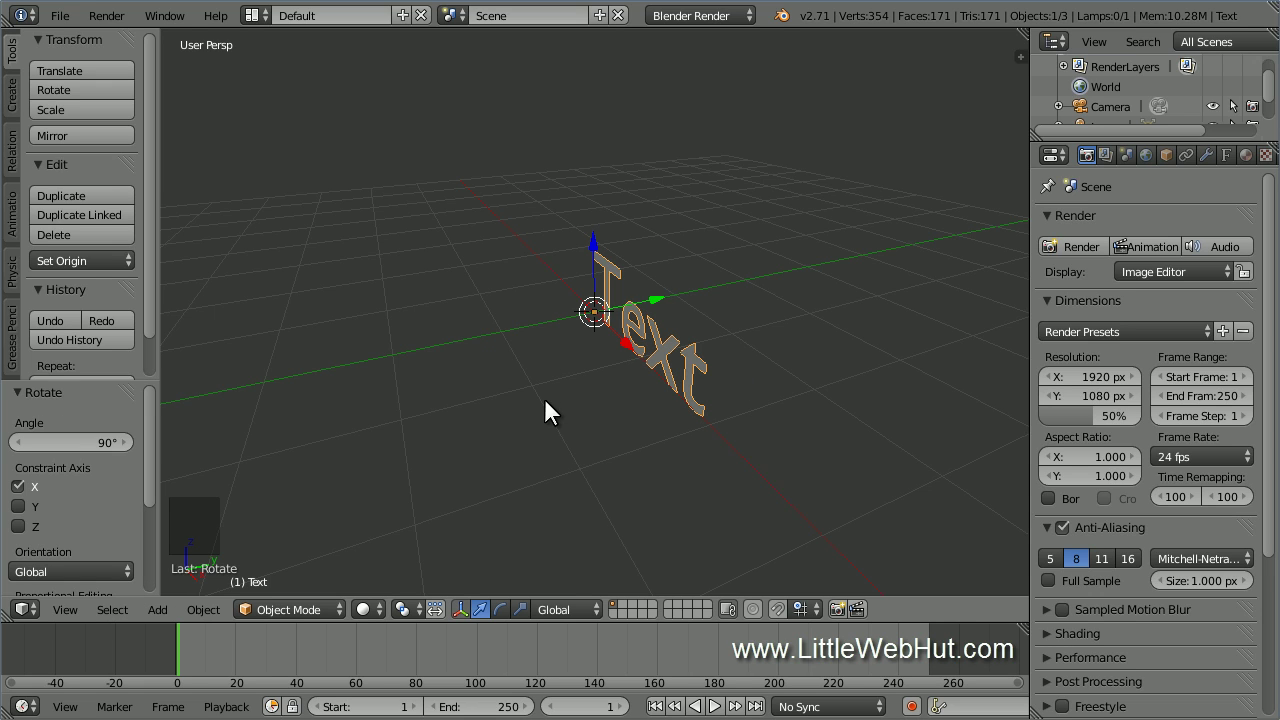
Step: In edit mode, erase the word 'Text' and write 'Blender' in its place
{"action": "key", "text": "Tab"}
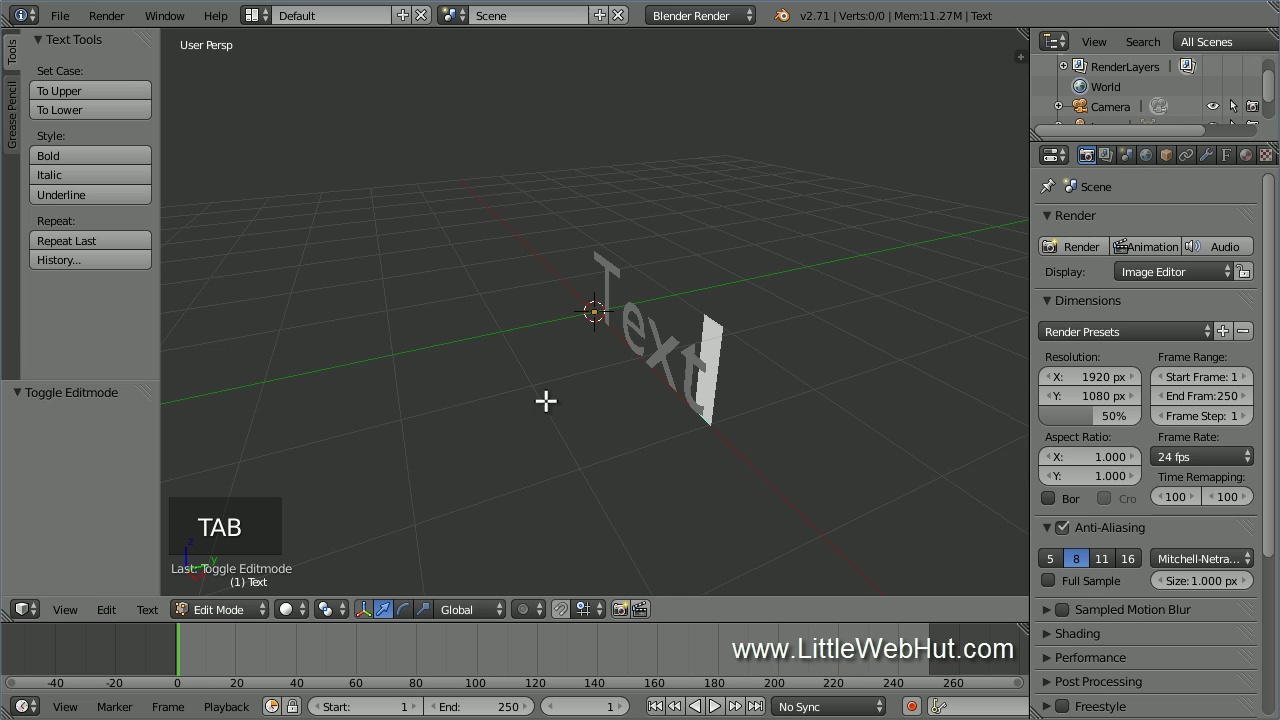
{"action": "key", "text": "BackSpace"}
{"action": "key", "text": "BackSpace"}
{"action": "key", "text": "BackSpace"}
{"action": "key", "text": "BackSpace"}
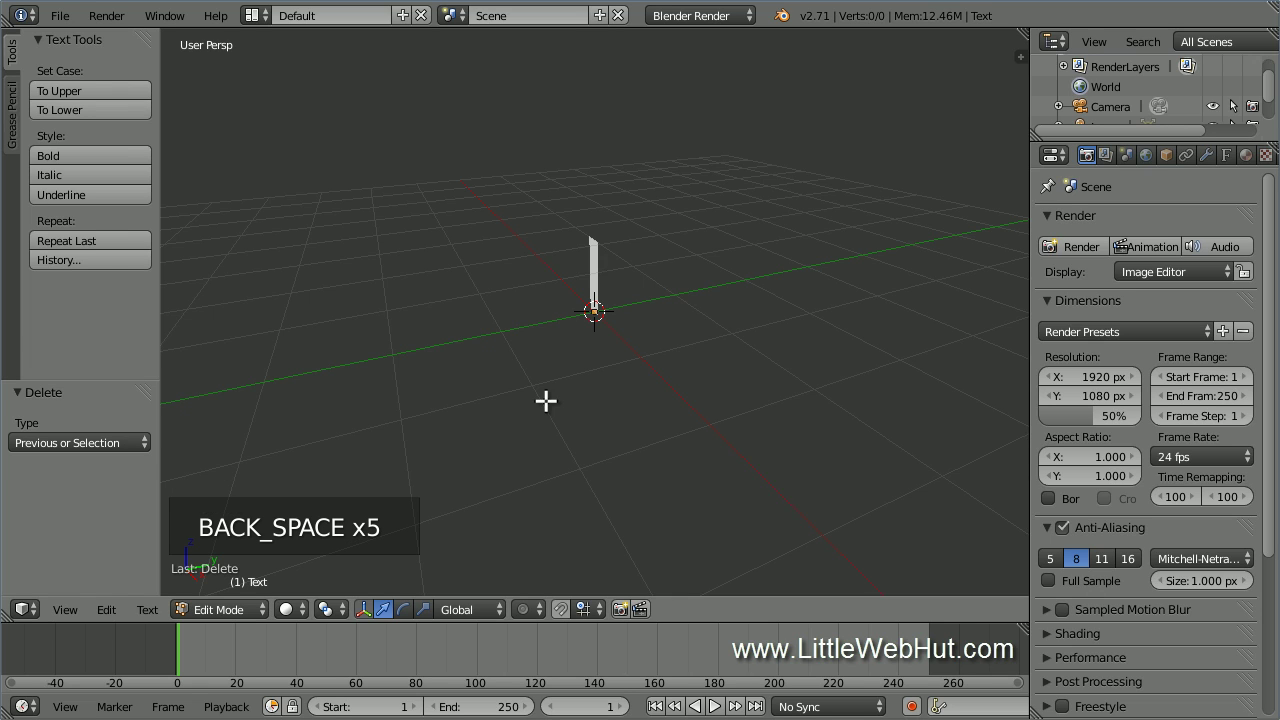
{"action": "key", "text": "shift+b"}
{"action": "key", "text": "l"}
{"action": "key", "text": "e"}
{"action": "key", "text": "n"}
{"action": "key", "text": "d"}
{"action": "key", "text": "e"}
{"action": "key", "text": "r"}
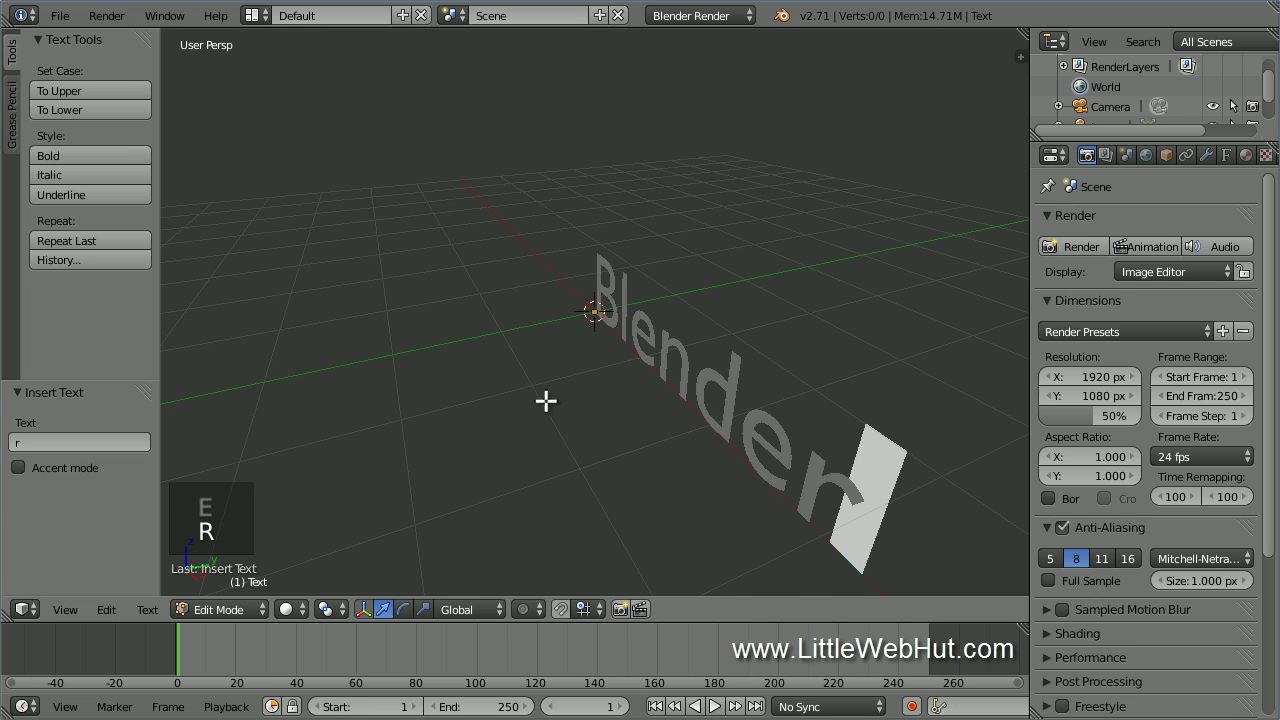
Step: In the text's geometry settings, set Extrude 0.1, Bevel Depth 0.02 and Bevel Resolution 3
{"action": "key", "text": "Tab"}
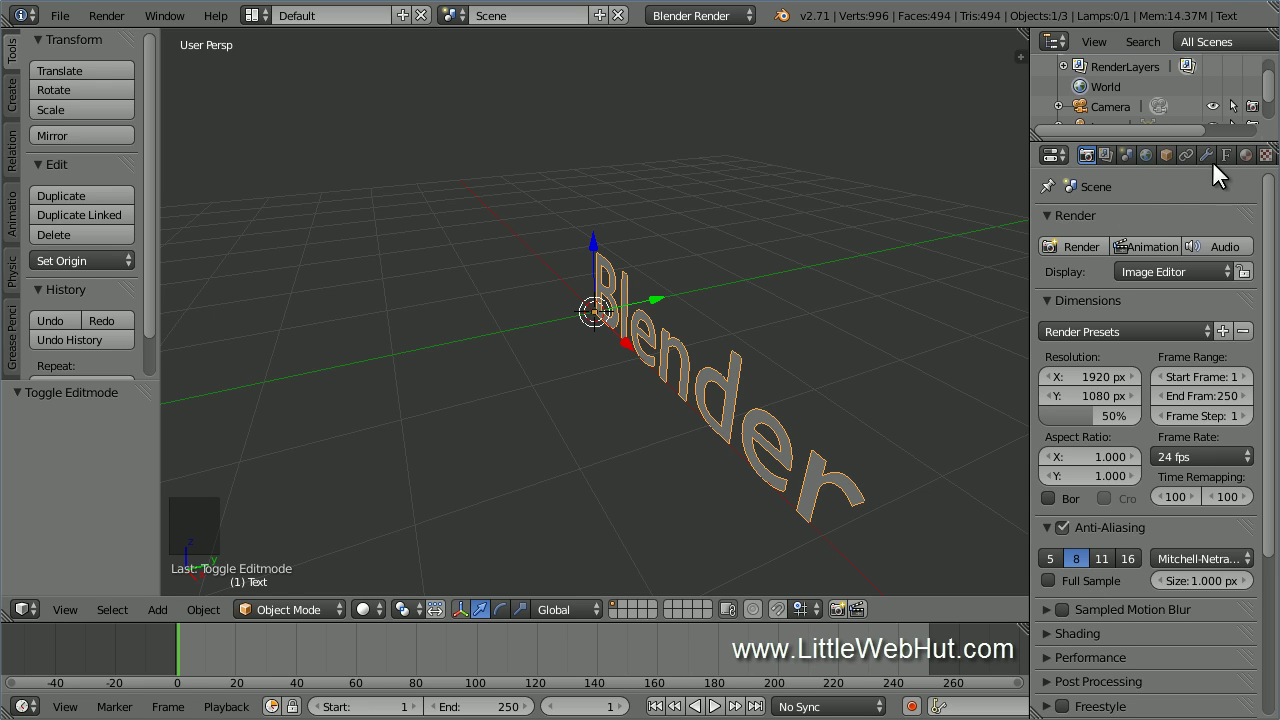
{"action": "left_click", "coordinate": [1235, 168]}
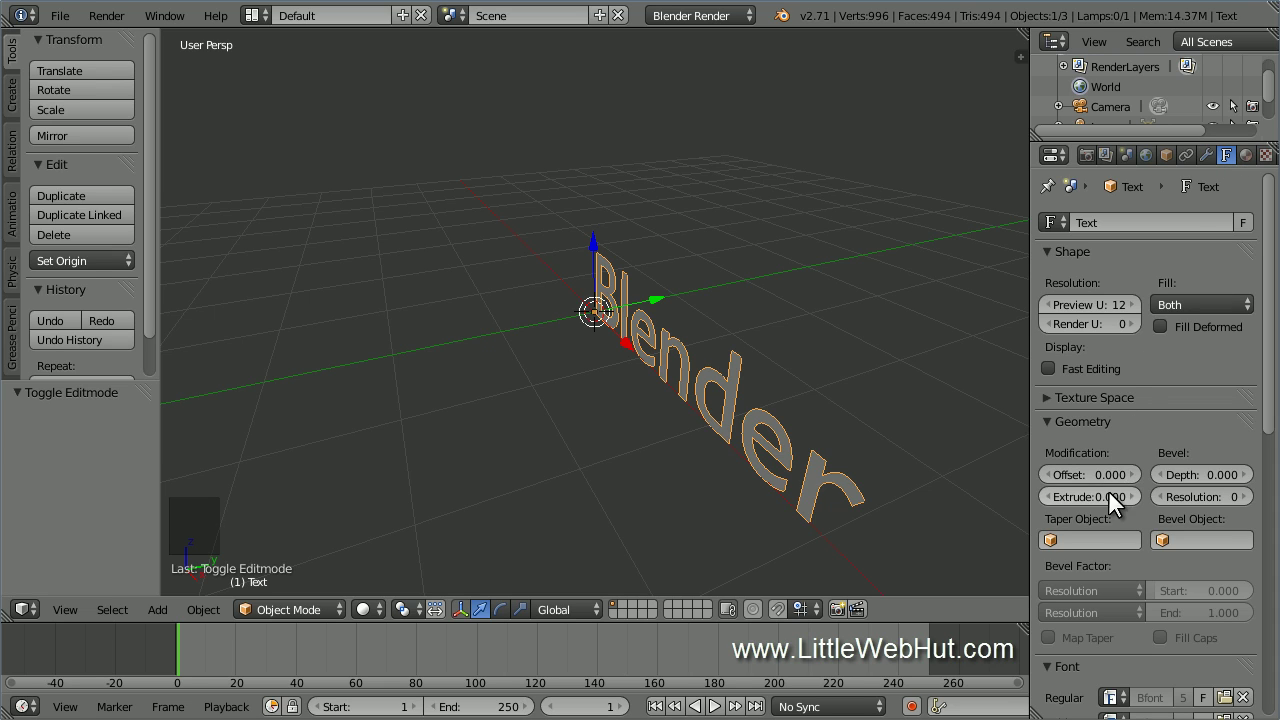
{"action": "left_click", "coordinate": [1117, 505]}
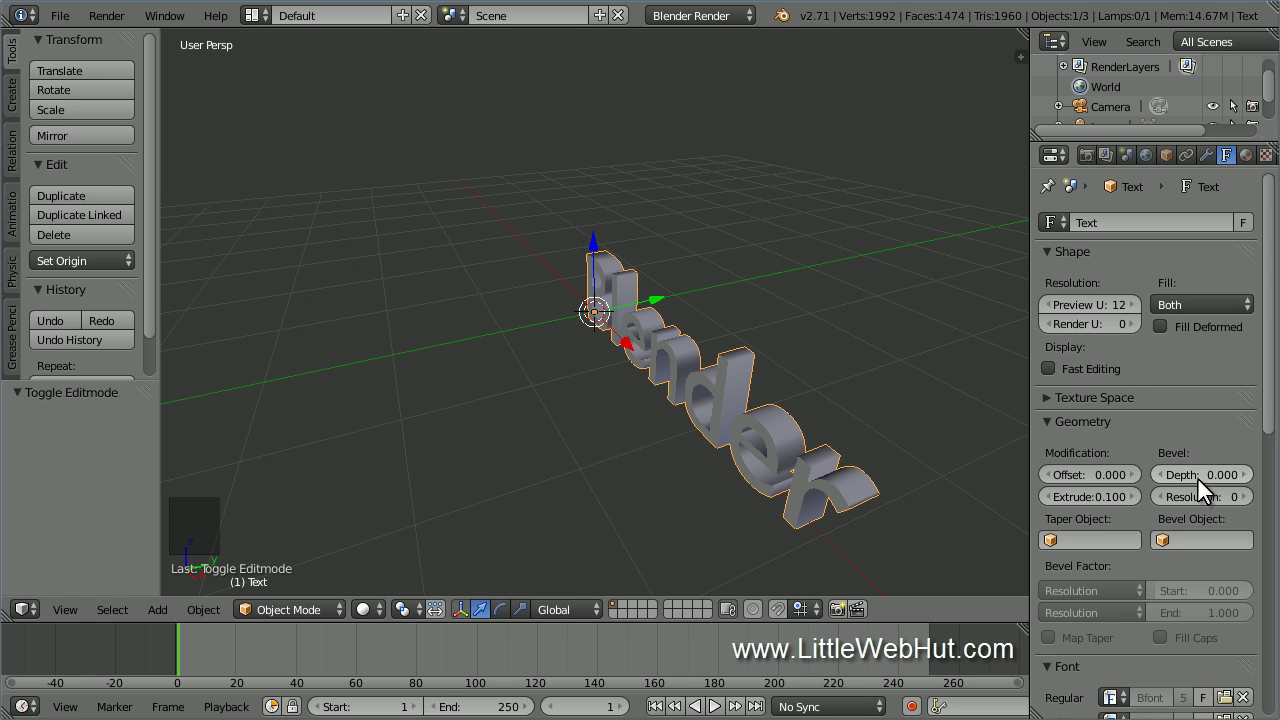
{"action": "left_click", "coordinate": [1214, 486]}
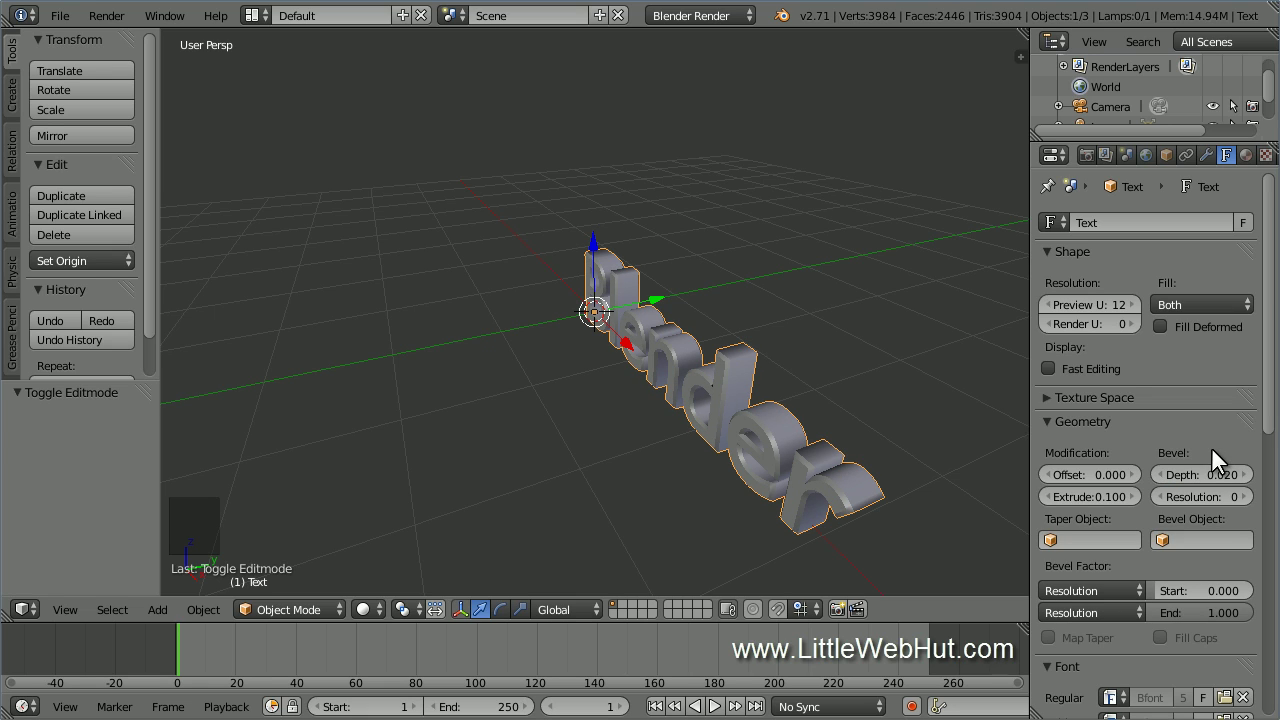
{"action": "double_click", "coordinate": [1253, 502]}
{"action": "left_click", "coordinate": [1253, 502]}
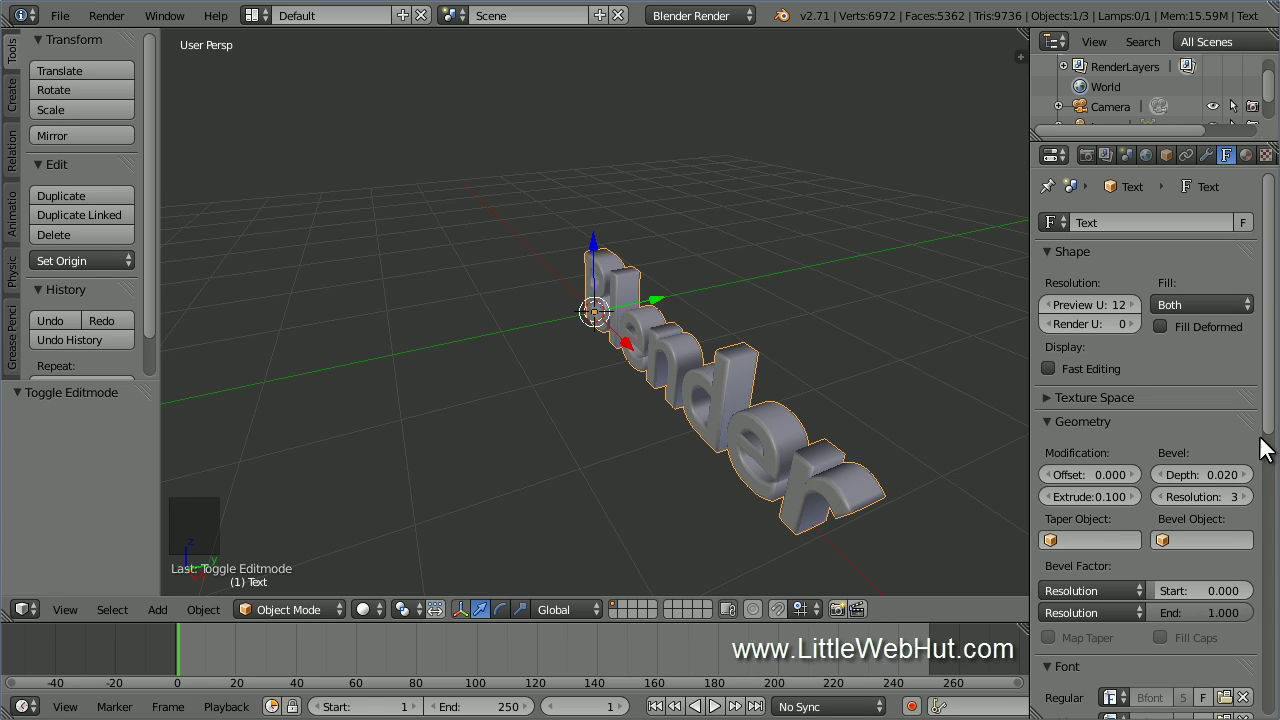
Step: Start editing the text's Paragraph letter-spacing value to spread the letters out
{"action": "left_click", "coordinate": [1275, 412]}
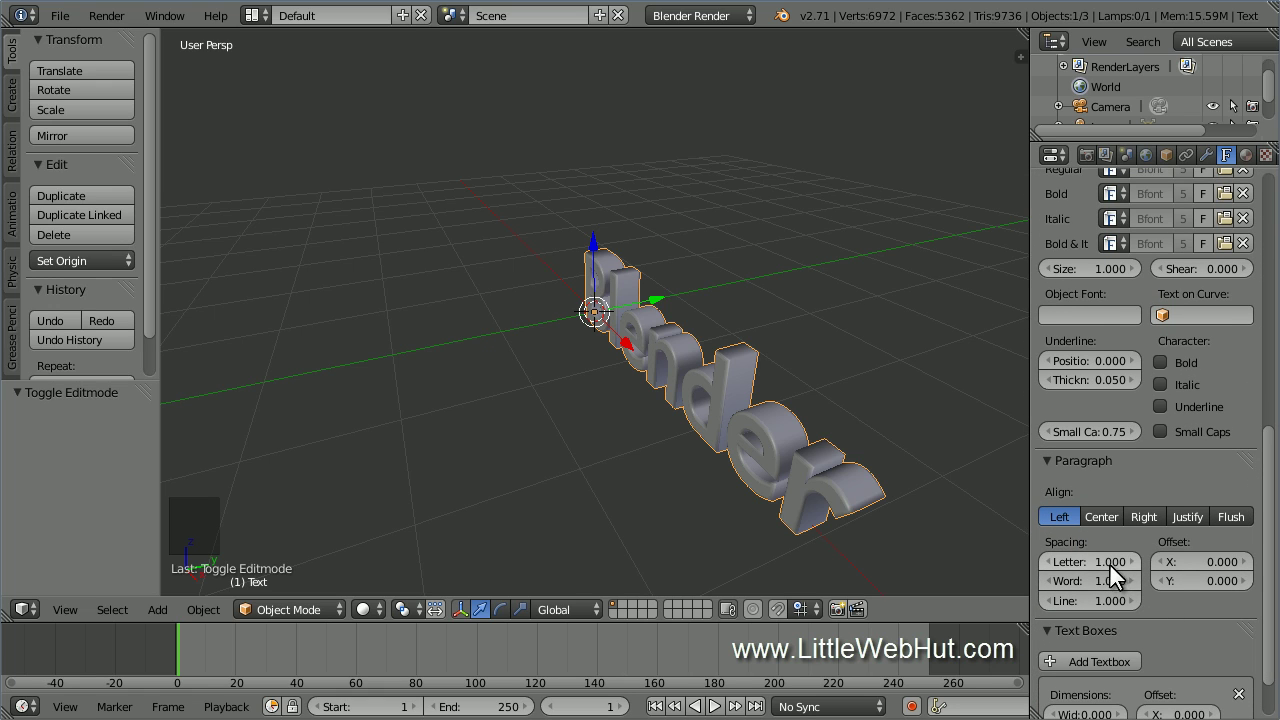
{"action": "left_click", "coordinate": [1113, 567]}
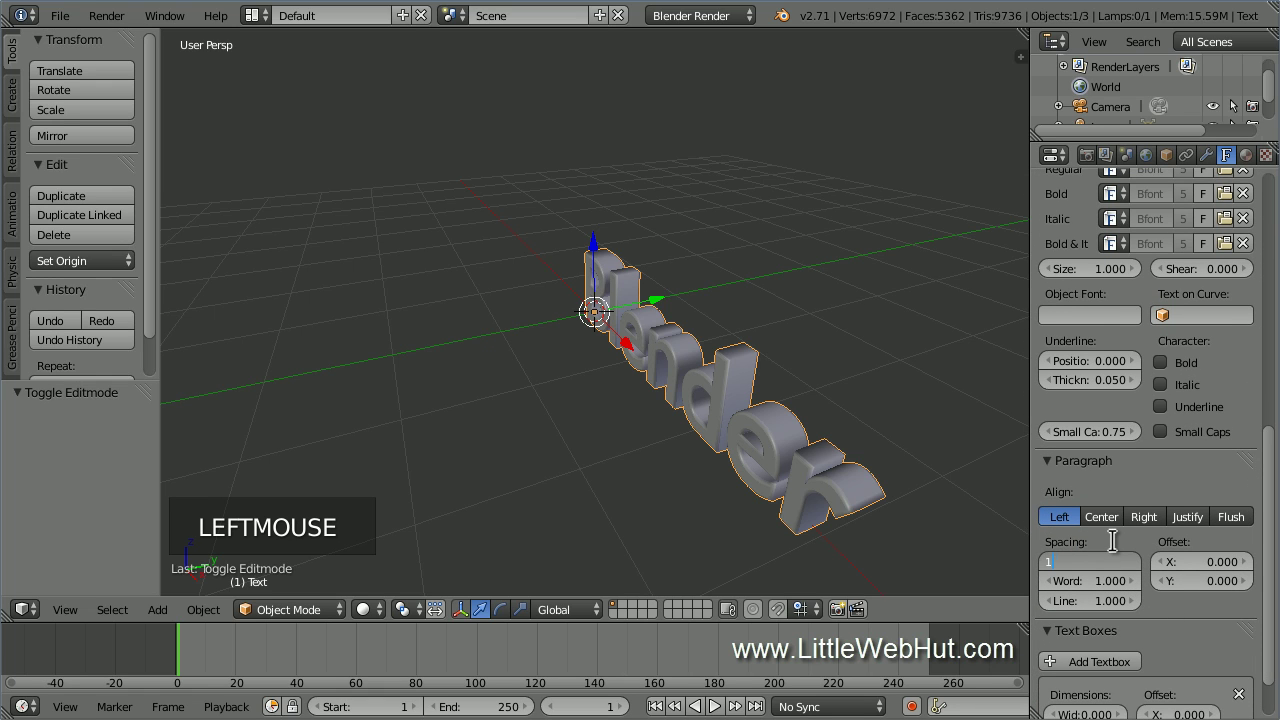
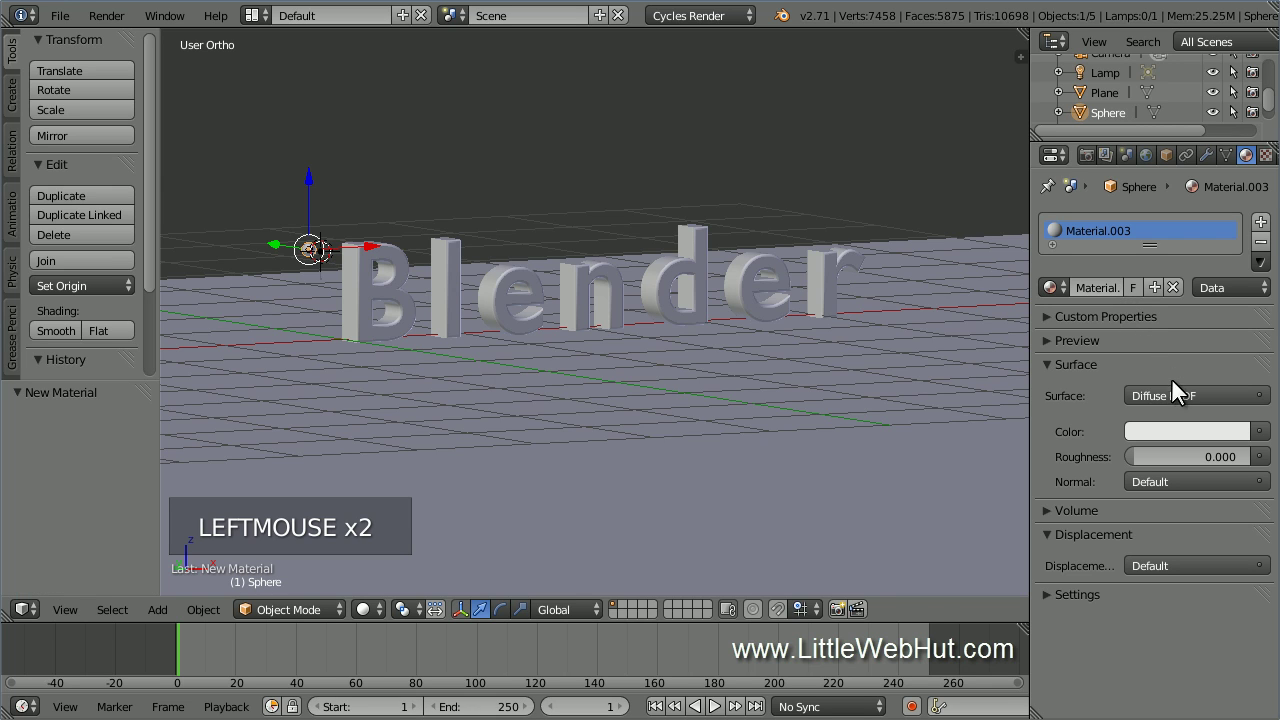
Step: Switch the sphere's material to an Emission shader with strength 1000
{"action": "left_click", "coordinate": [1186, 404]}
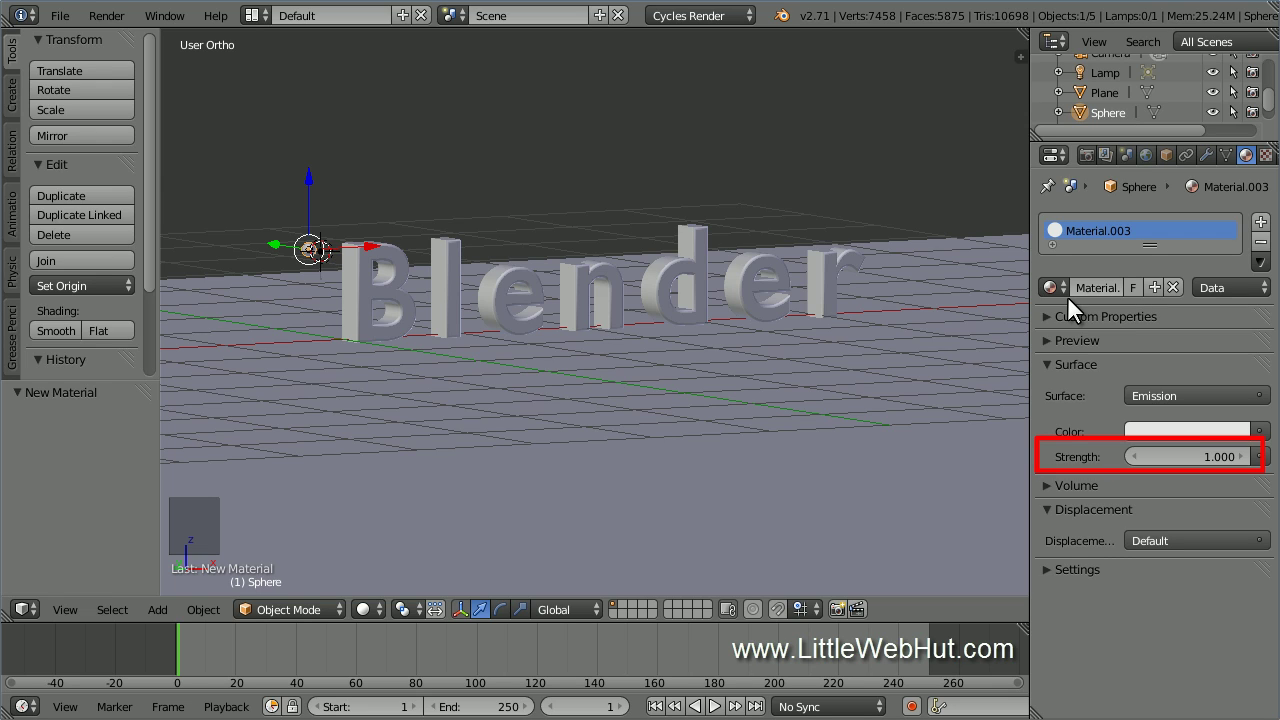
{"action": "left_click", "coordinate": [1219, 467]}
{"action": "key", "text": "KP_0"}
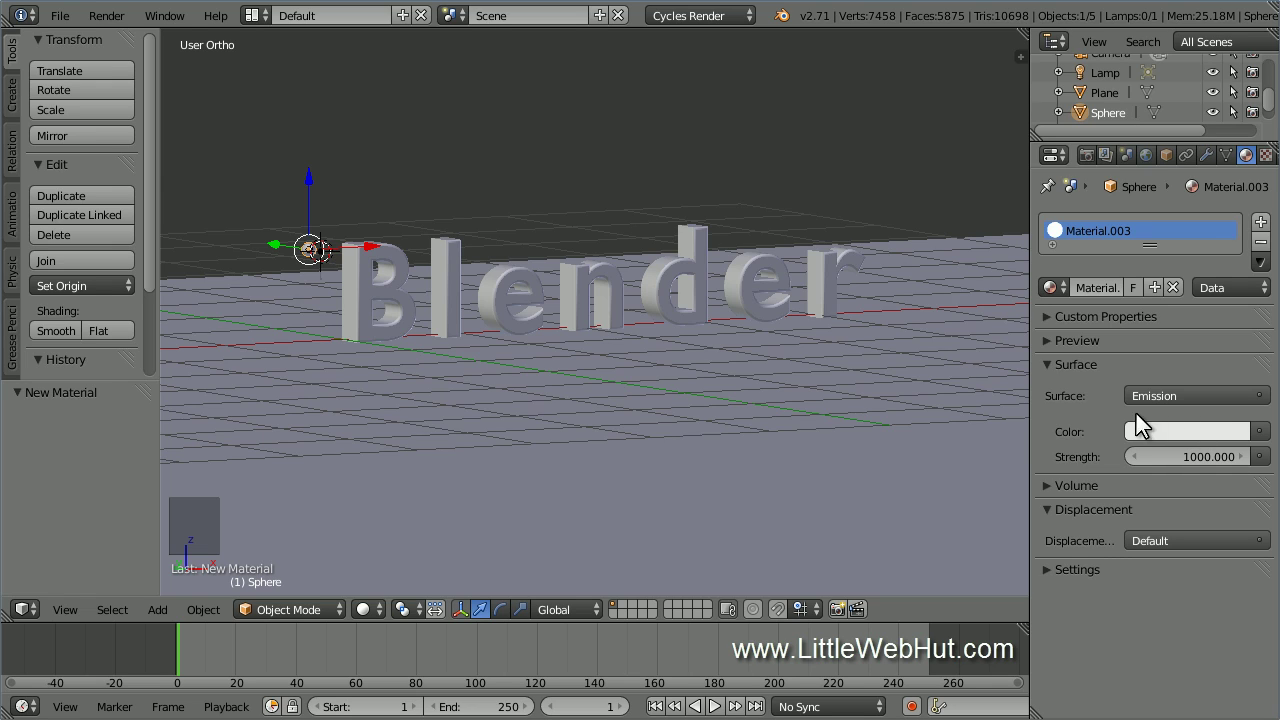
{"action": "key", "text": "KP_0"}
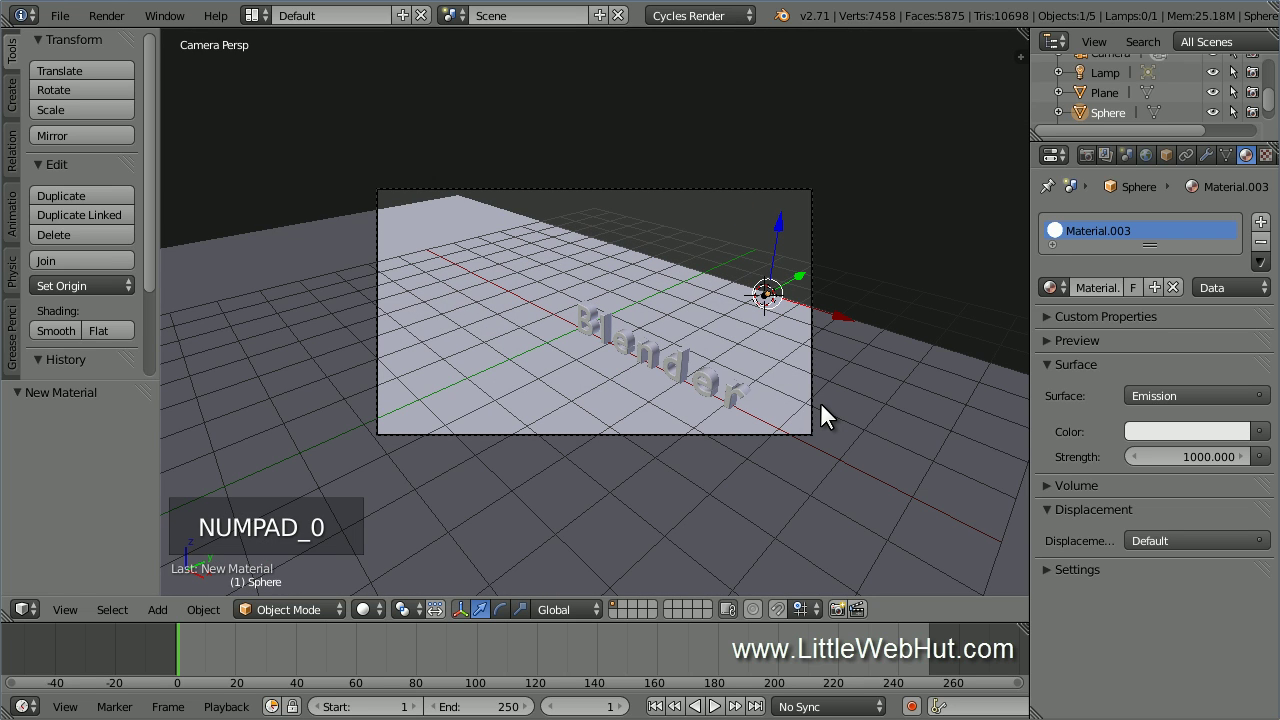
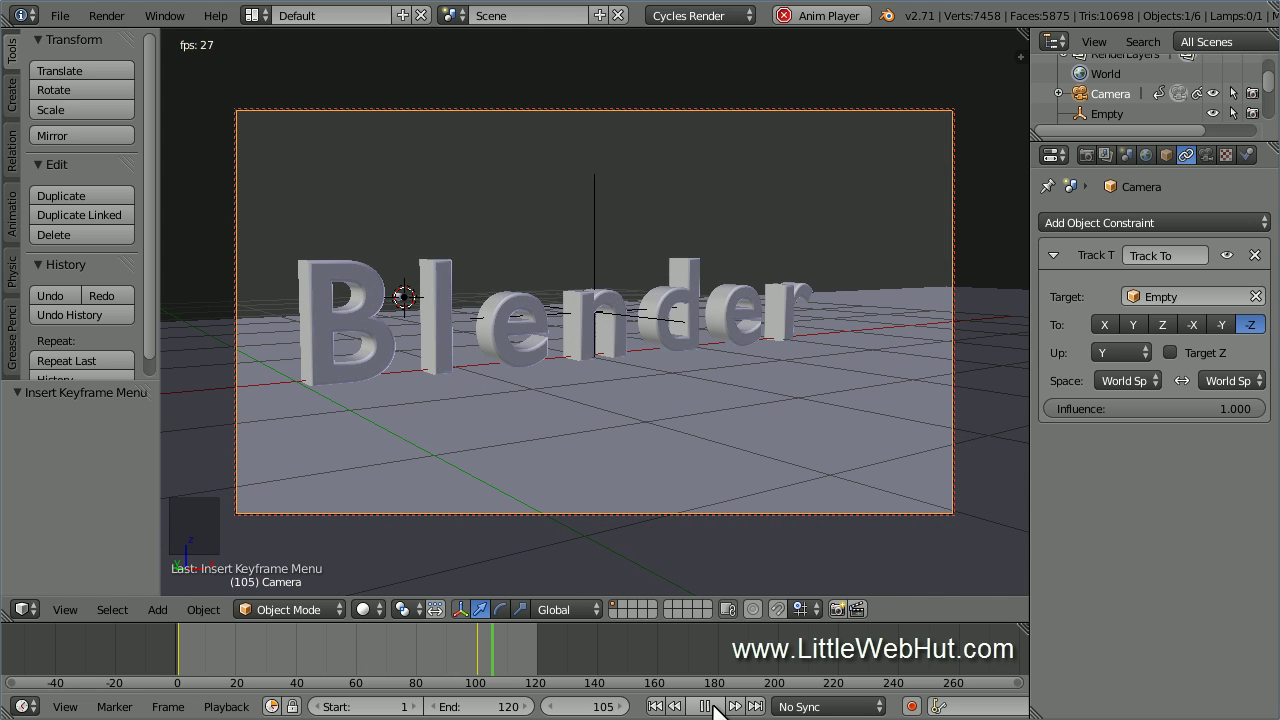
Step: Stop playback and set the viewport to Rendered shading to preview the lit text
{"action": "left_click", "coordinate": [718, 711]}
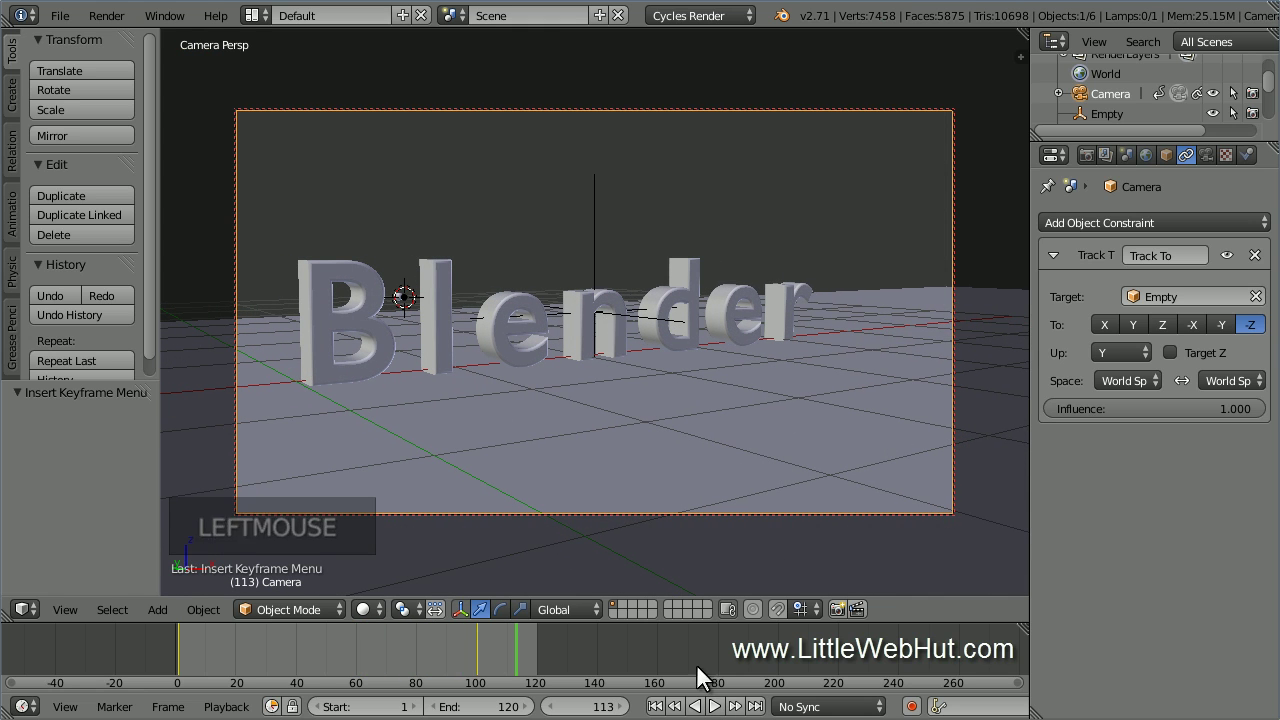
{"action": "left_click", "coordinate": [378, 614]}
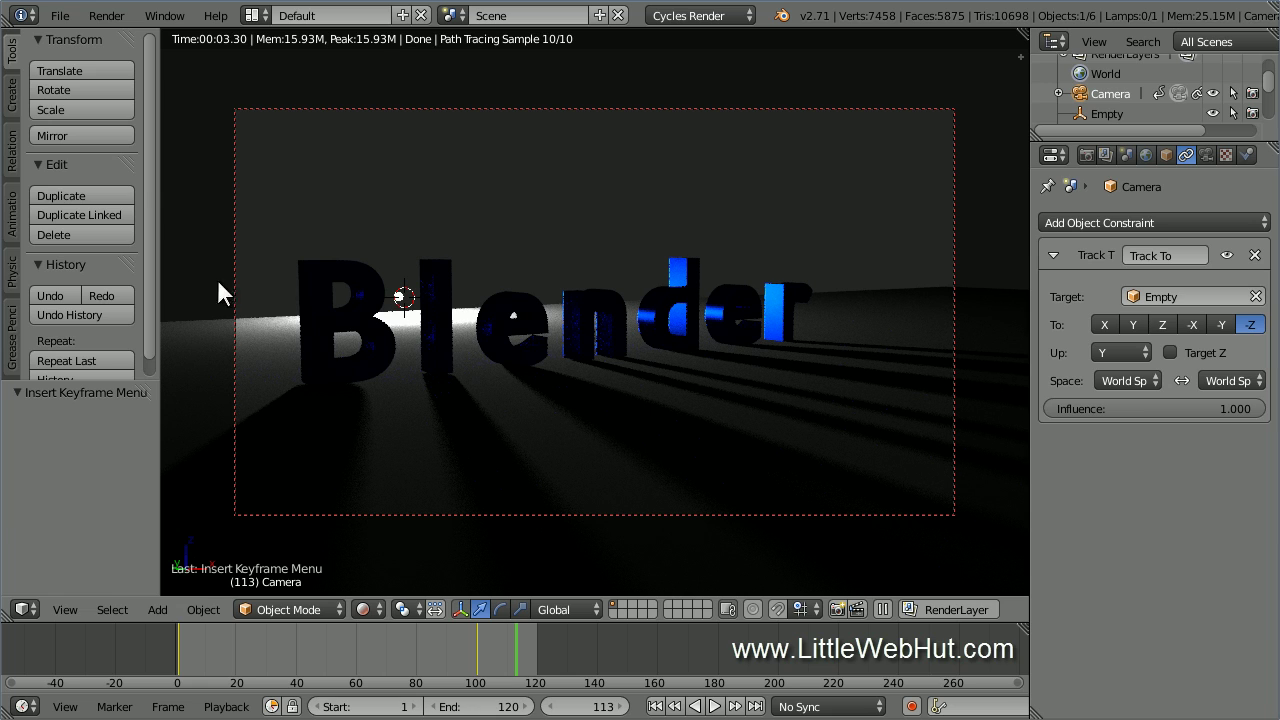
{"action": "left_click", "coordinate": [64, 28]}
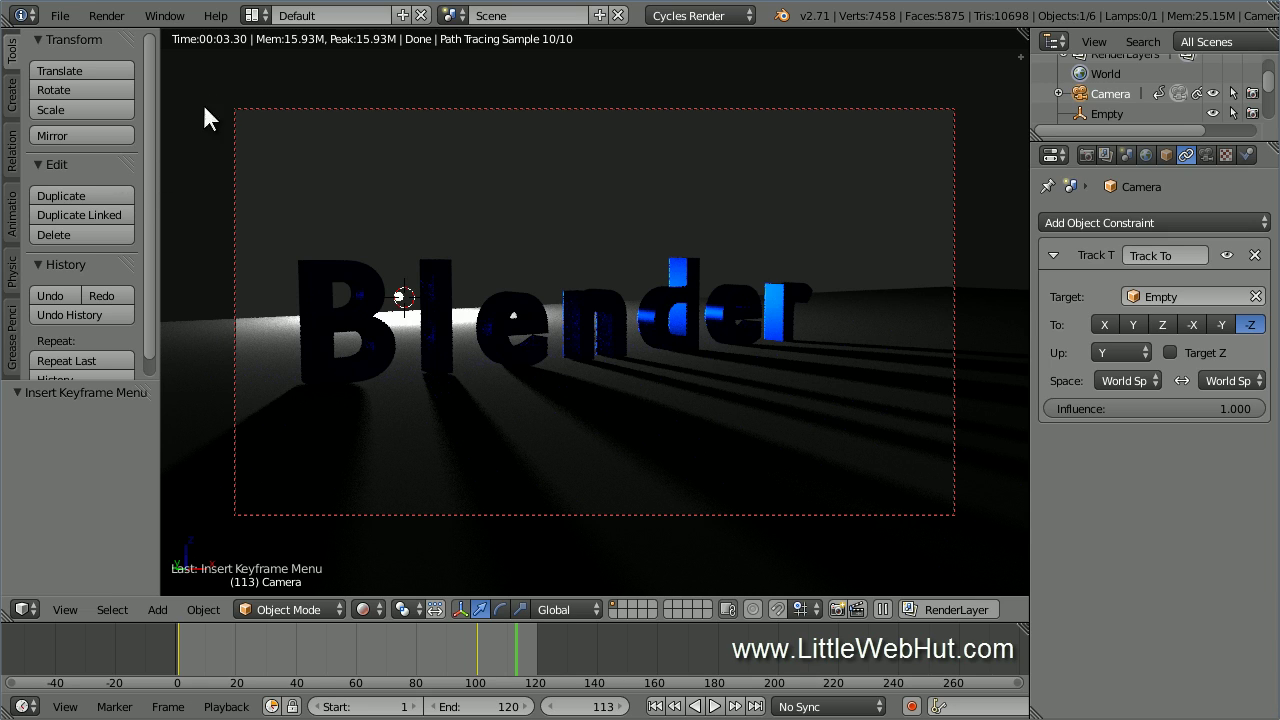
Step: Switch to the Compositing layout and enable Use Nodes for the scene
{"action": "left_click", "coordinate": [258, 20]}
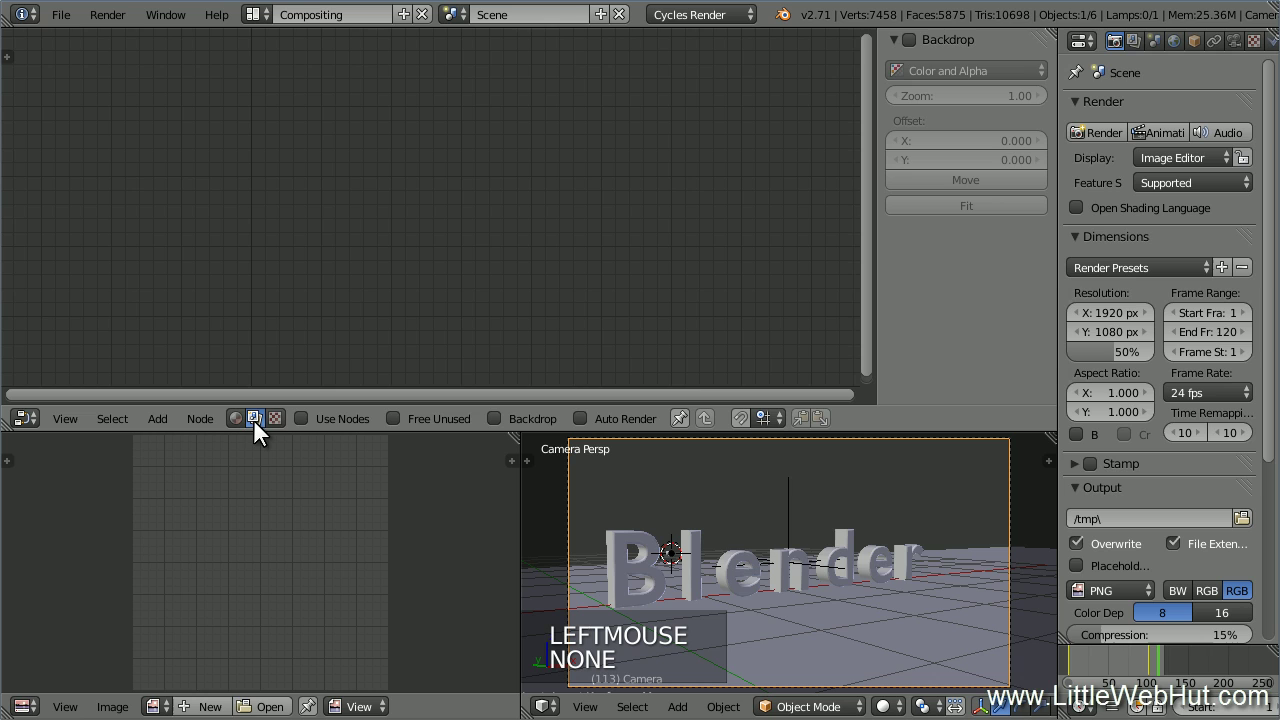
{"action": "left_click", "coordinate": [306, 426]}
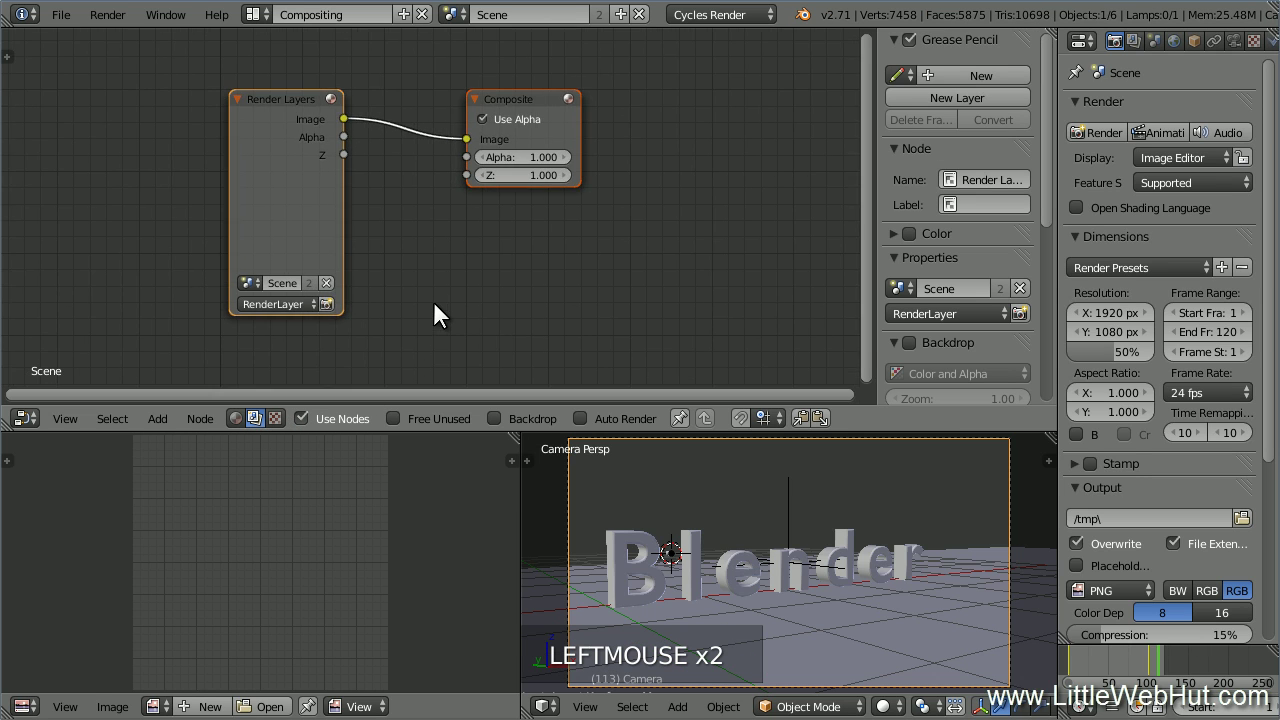
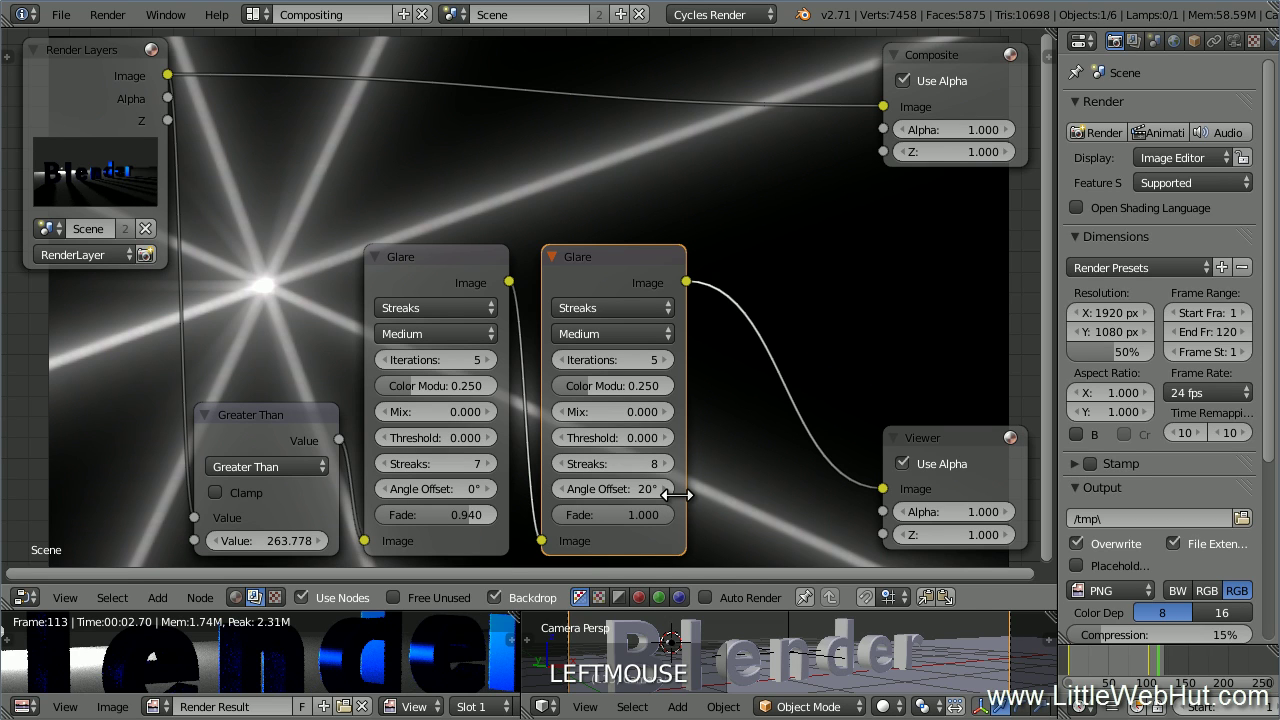
Step: Hide the glowing render result shown behind the node graph
{"action": "key", "text": "ctrl+z"}
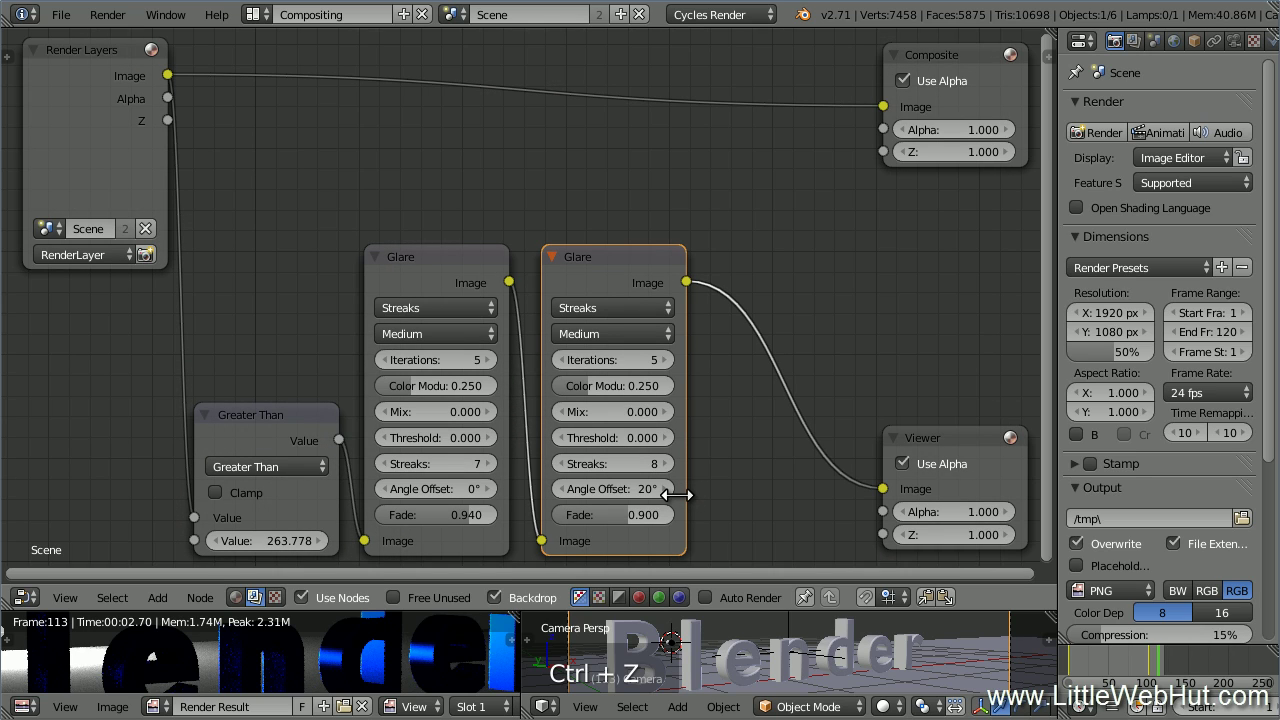